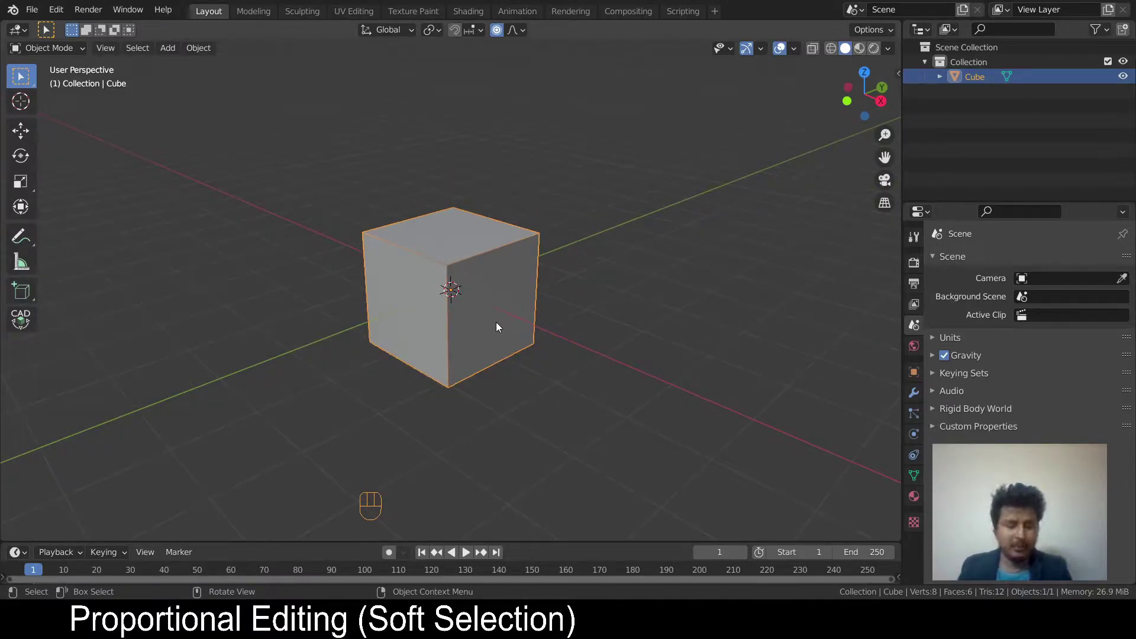
- From top view, make five Shift+D copies of the cube scattered around the original
key("KP_7")
key("shift+d")
key("shift+d")
key("shift+d")
key("shift+d")
key("shift+d")
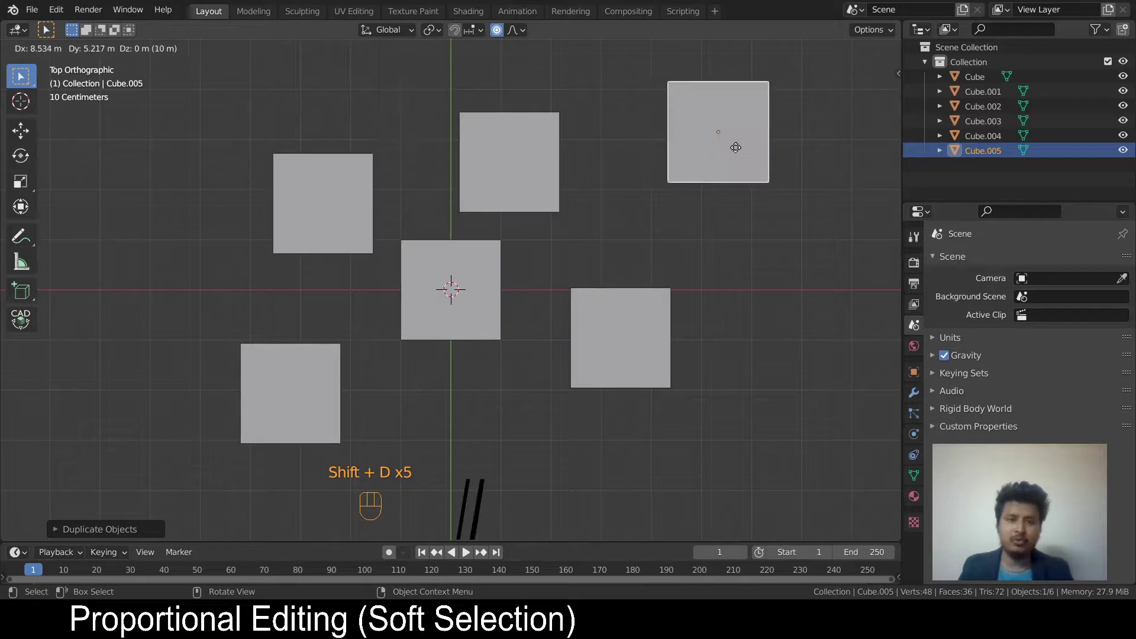
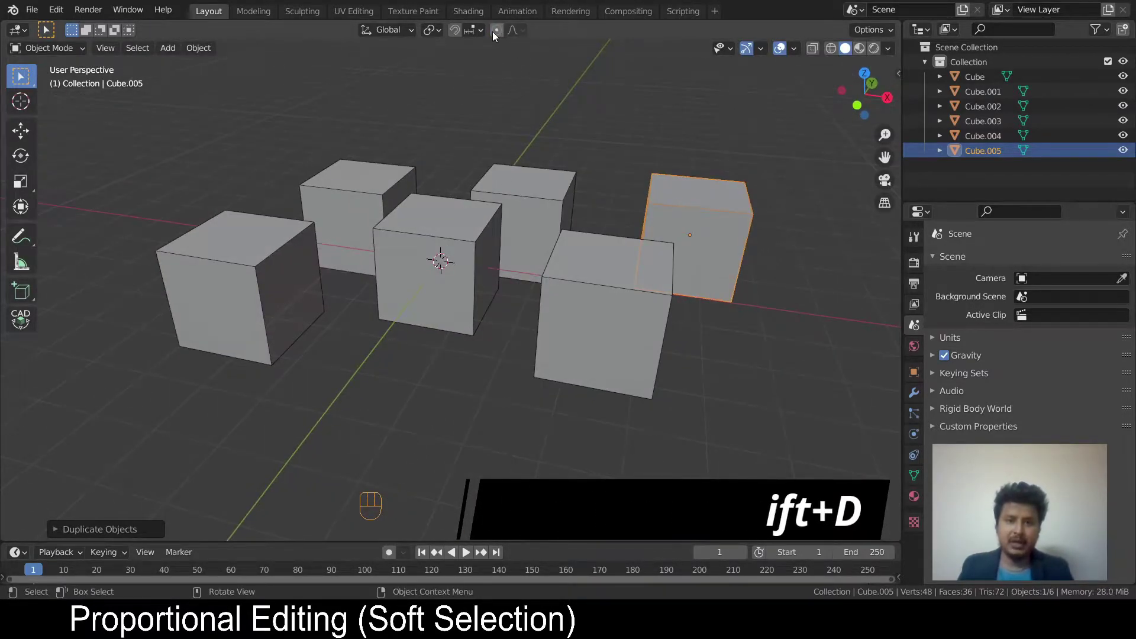
left_click(496, 36)
left_click(449, 209)
key("g")
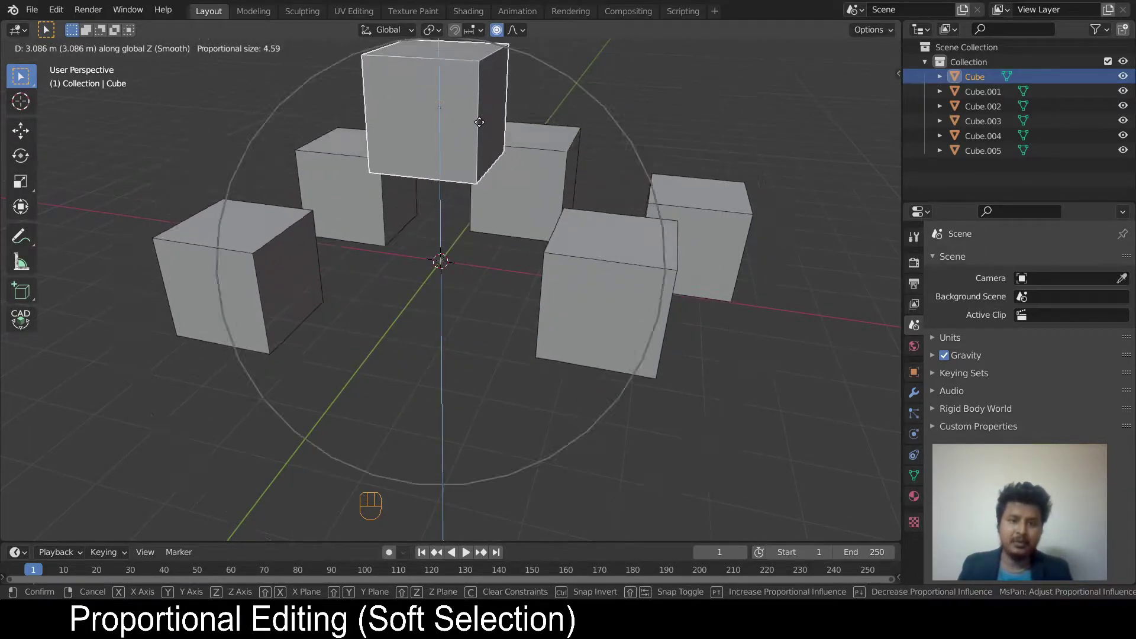
left_click_drag(559, 283, 478, 270)
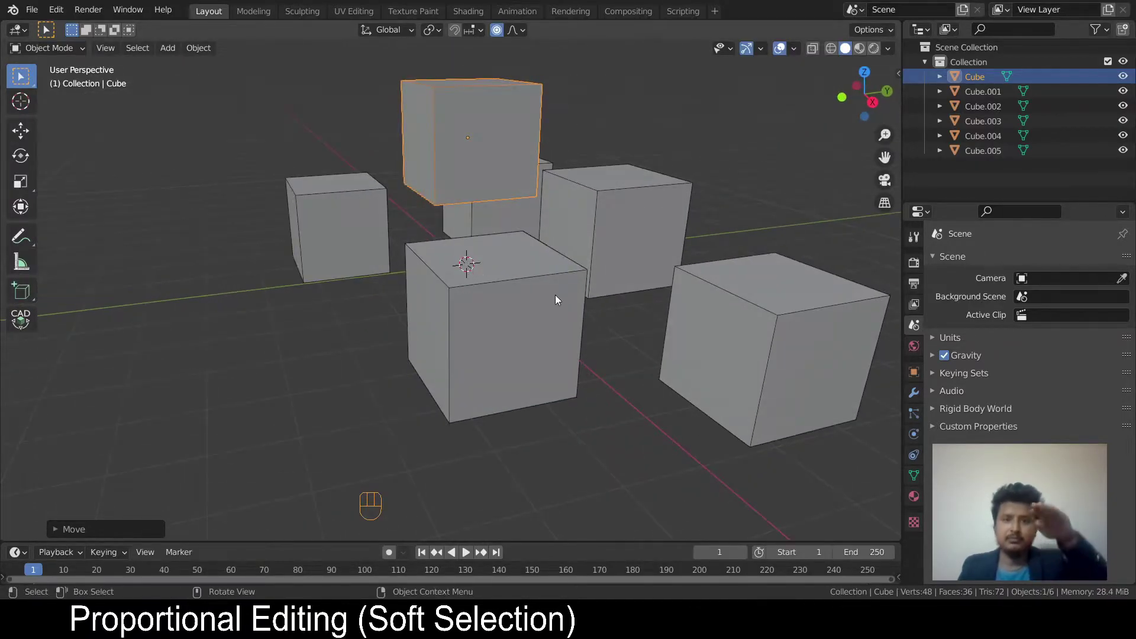
middle_click(467, 352)
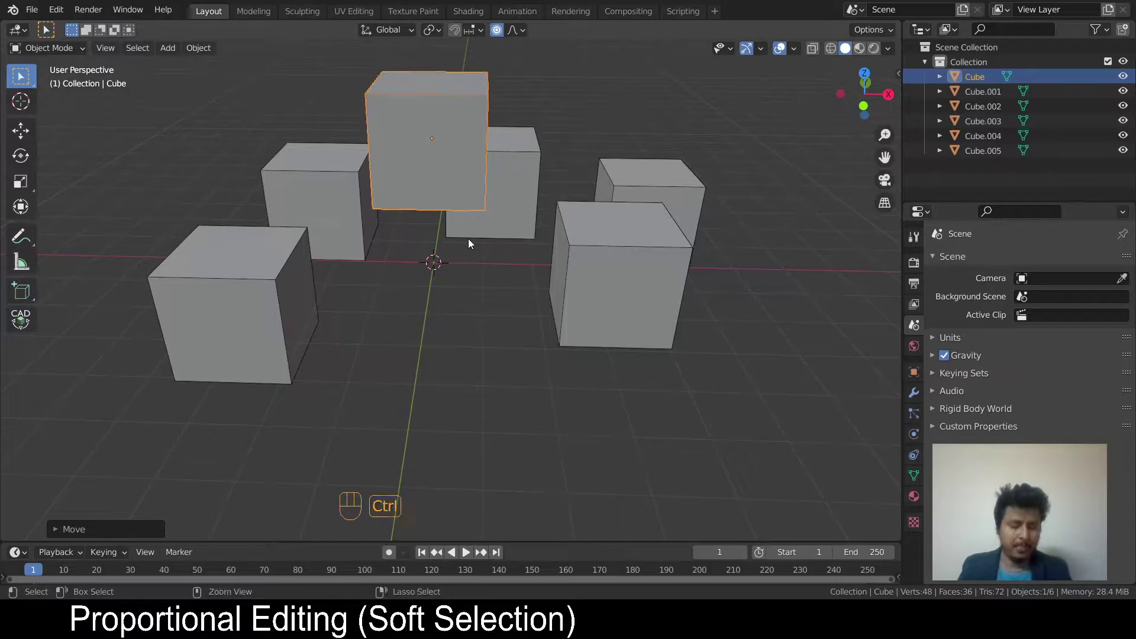
key("ctrl+z")
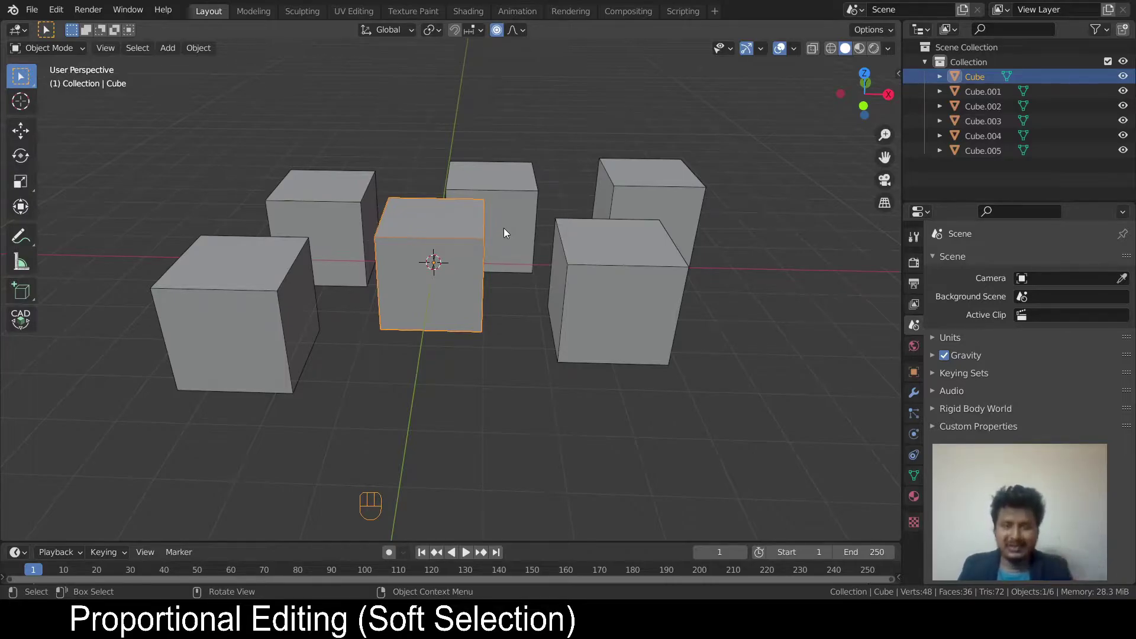
left_click_drag(526, 31, 307, 226)
left_click_drag(432, 246, 436, 267)
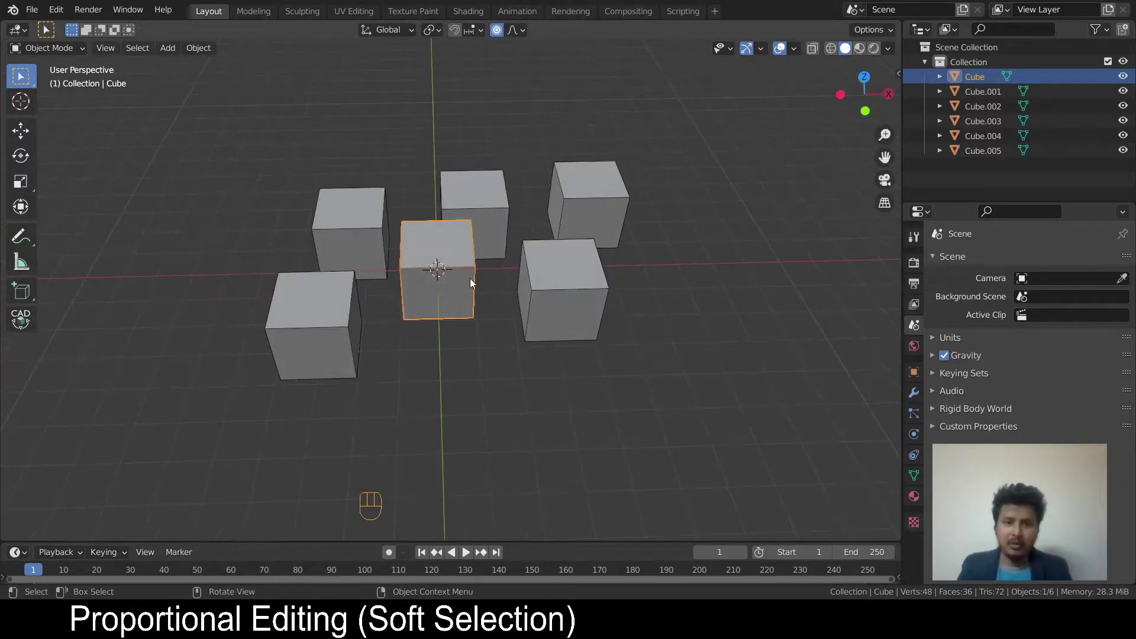
- Invert the selection to delete the five extra cubes and turn proportional editing off
key("ctrl+i")
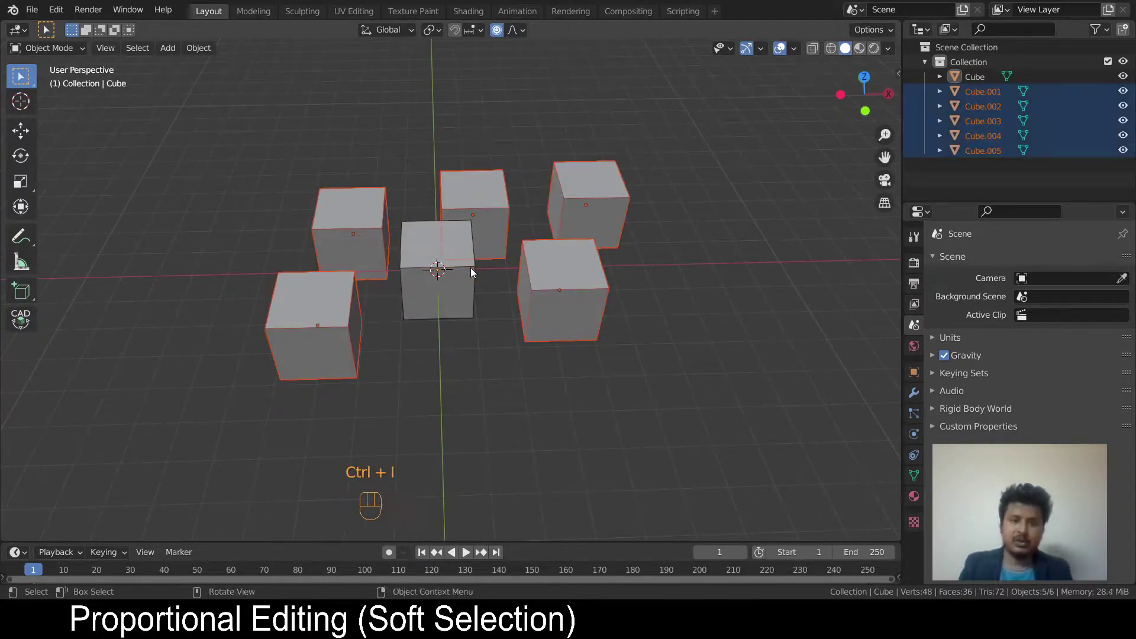
key("Delete")
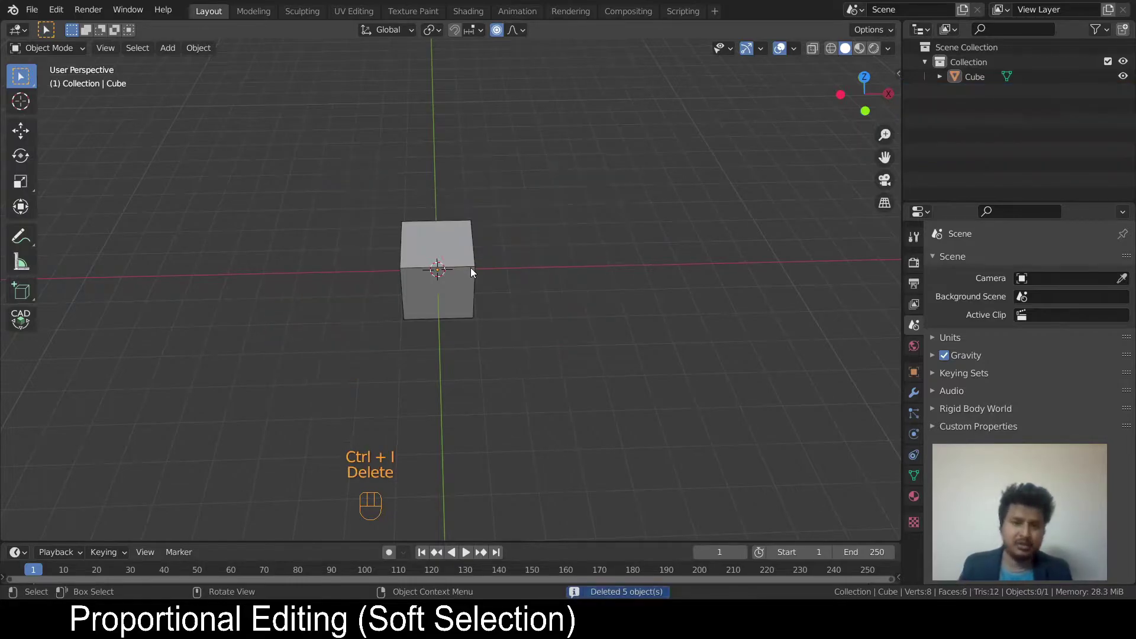
left_click(476, 273)
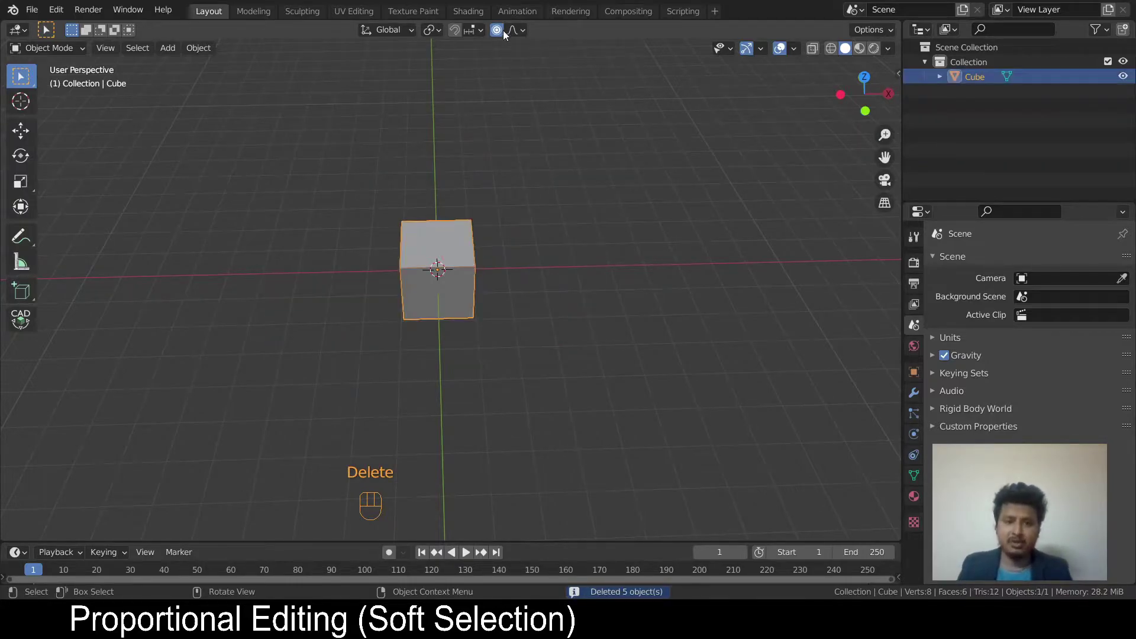
middle_click(487, 274)
left_click_drag(447, 253, 481, 256)
- Scale the remaining cube into a flat, wide slab and enter Edit Mode on it
key("s")
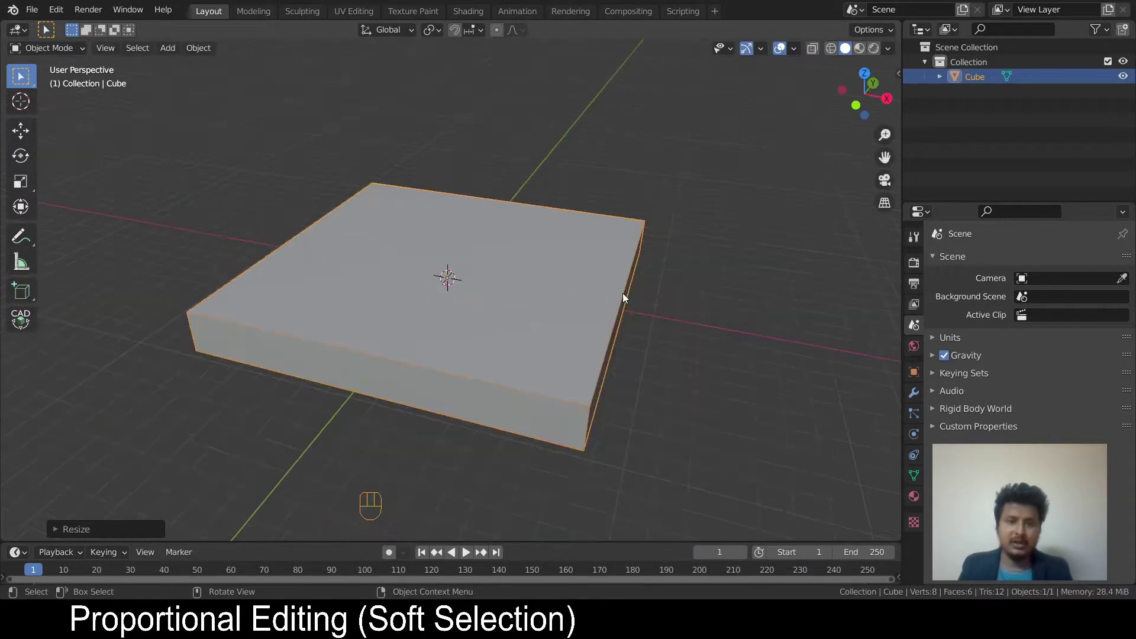
left_click_drag(611, 313, 607, 301)
key("s")
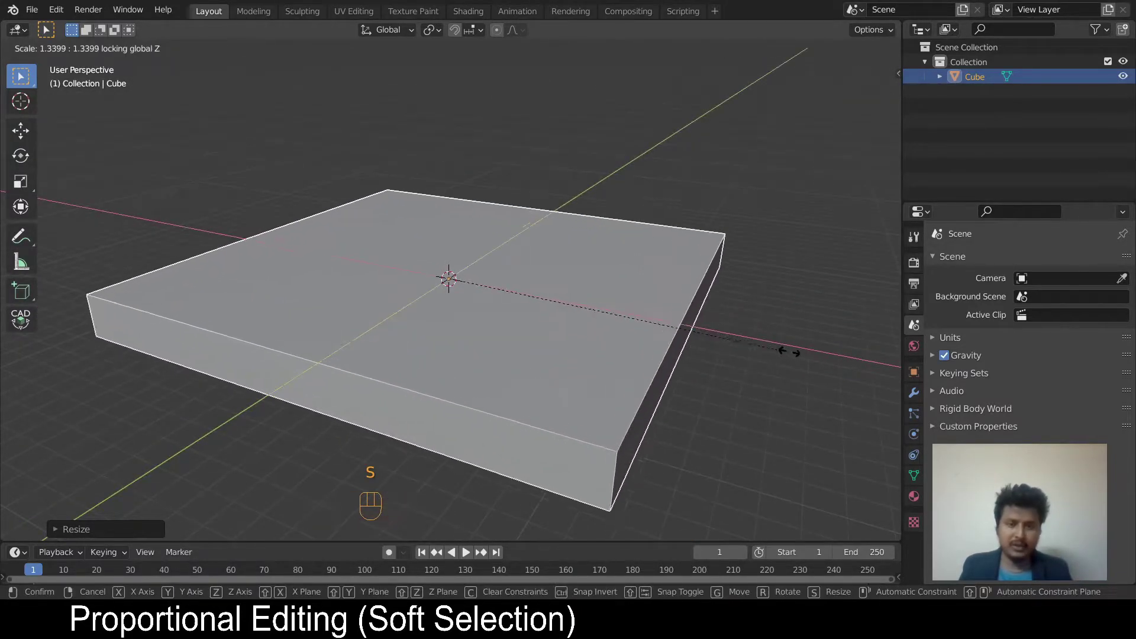
middle_click(519, 241)
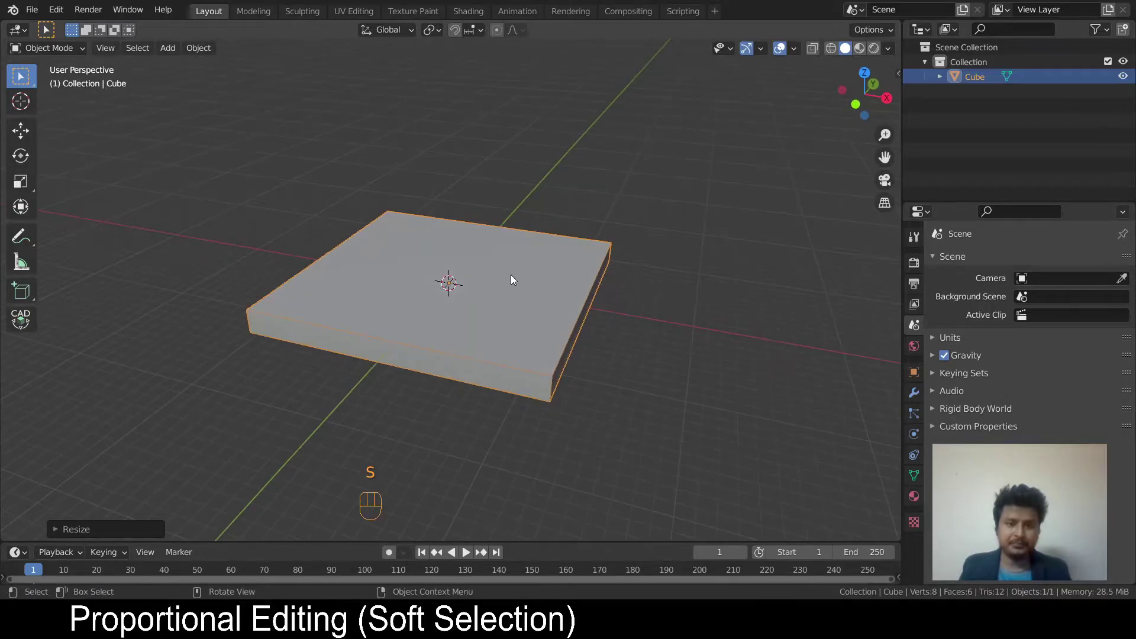
key("Tab")
- Switch to face selection and select only the slab's top face
left_click(500, 32)
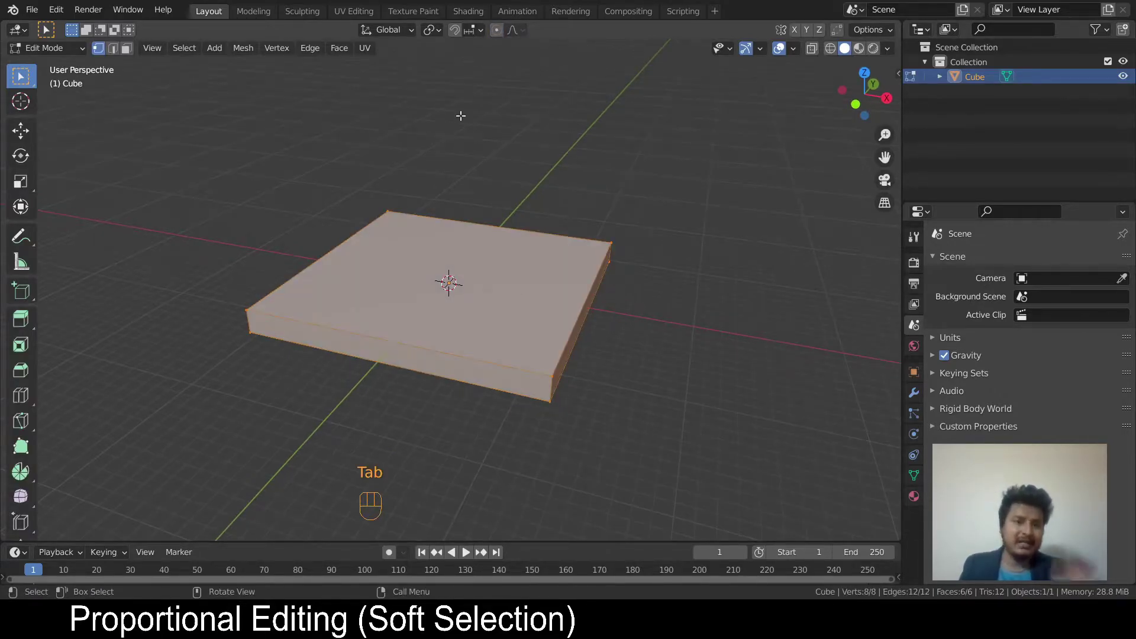
key("3")
left_click(450, 280)
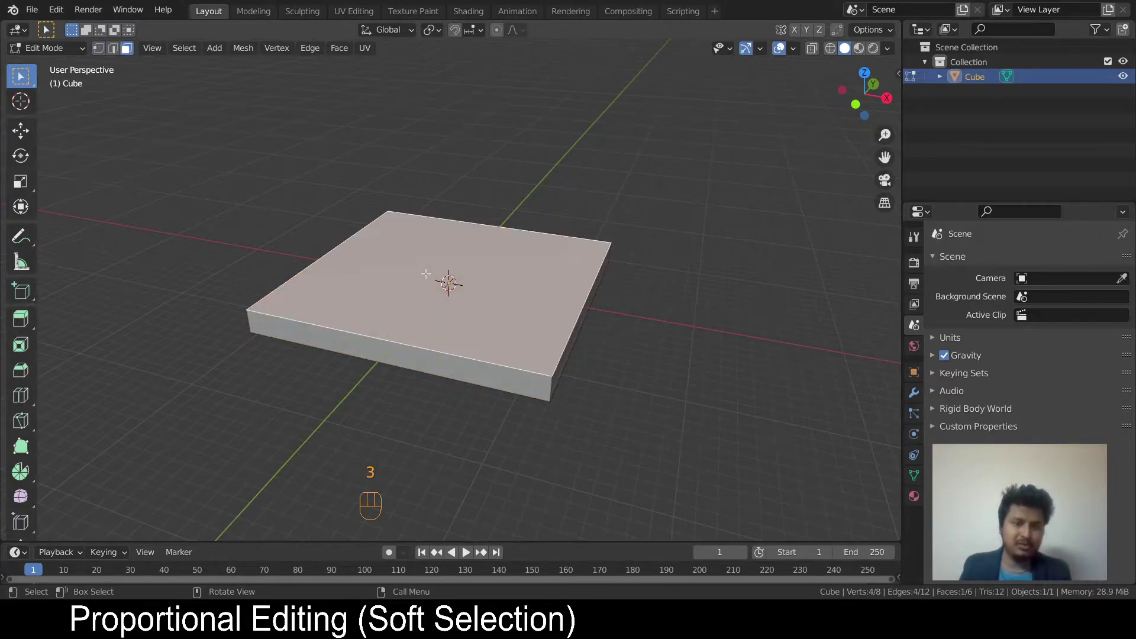
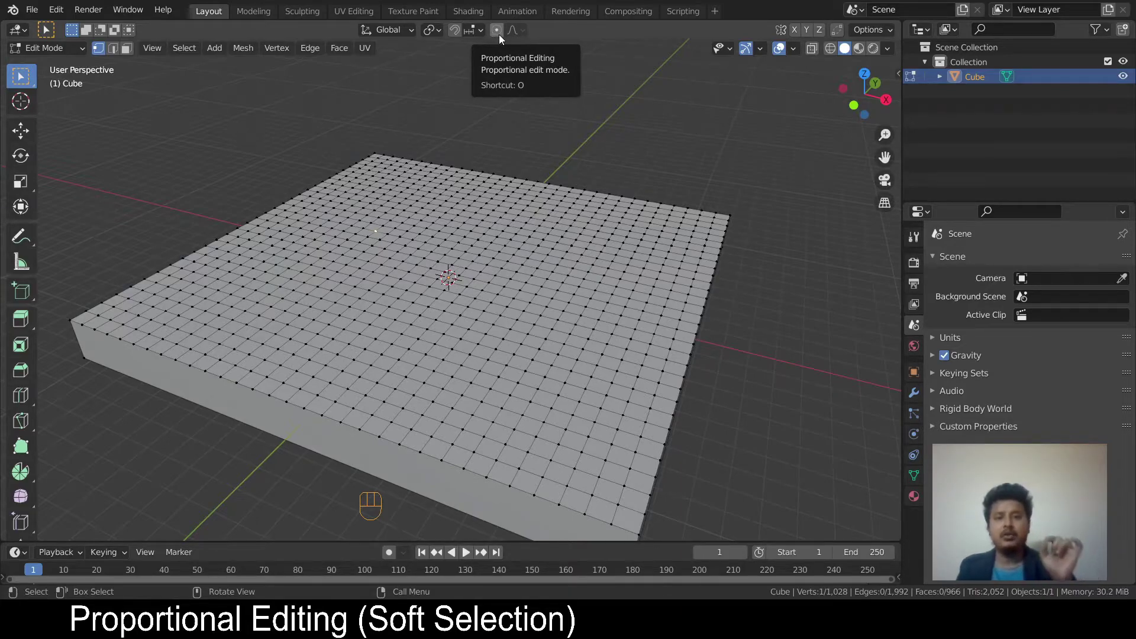
- Re-enable proportional editing and pull grid vertices up with smooth falloff
left_click(500, 32)
key("g")
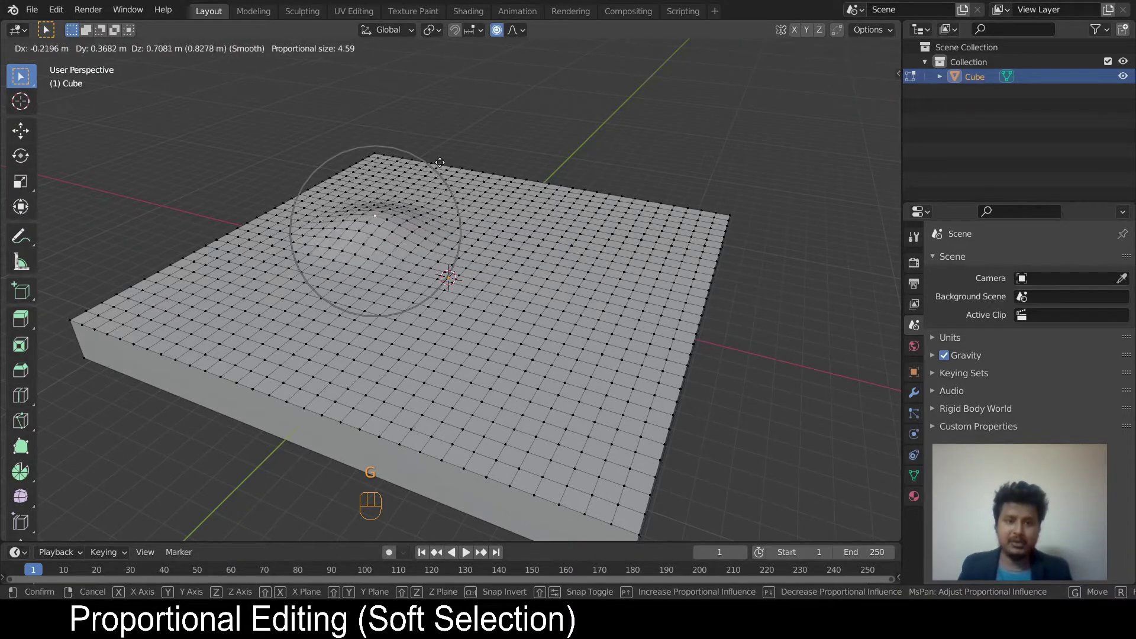
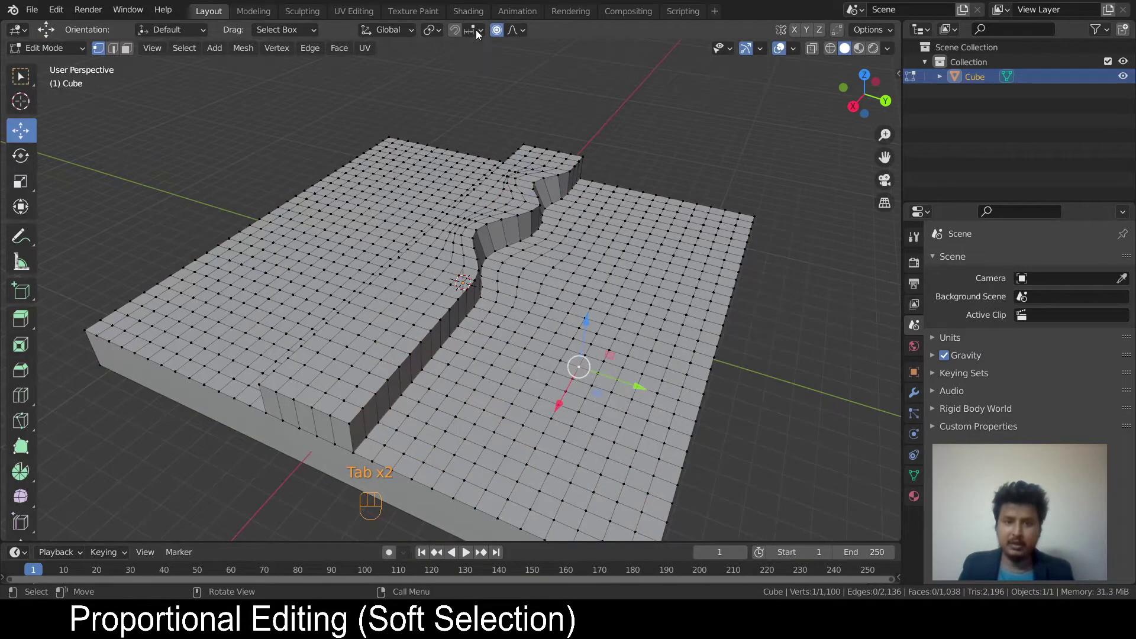
- Set the falloff to Random and pull vertices up into jagged bumps
left_click(526, 34)
key("g")
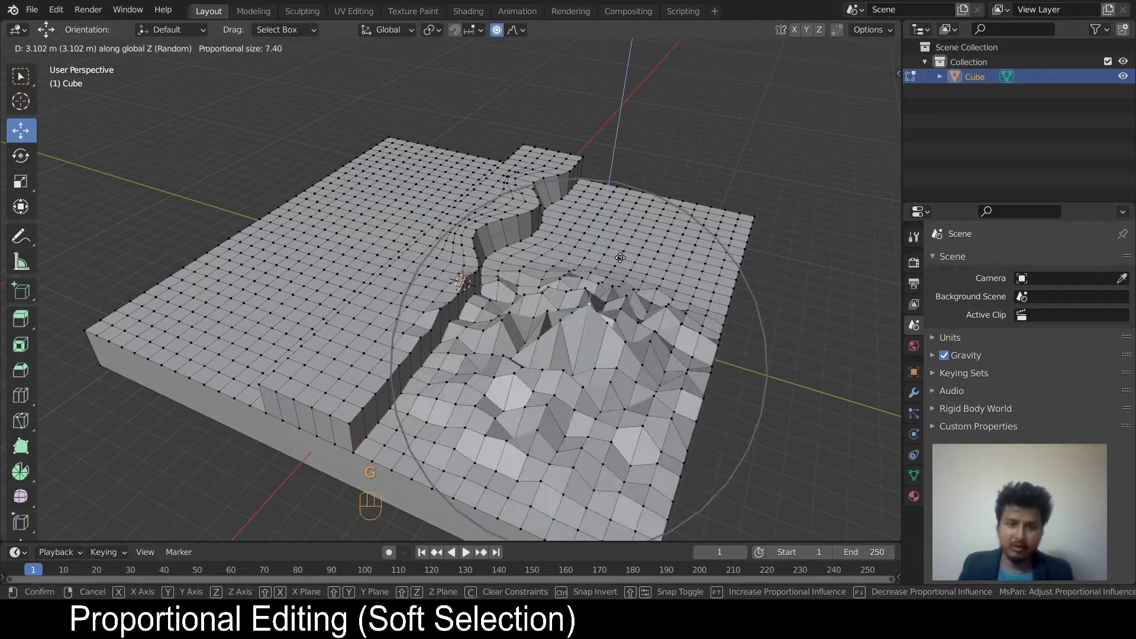
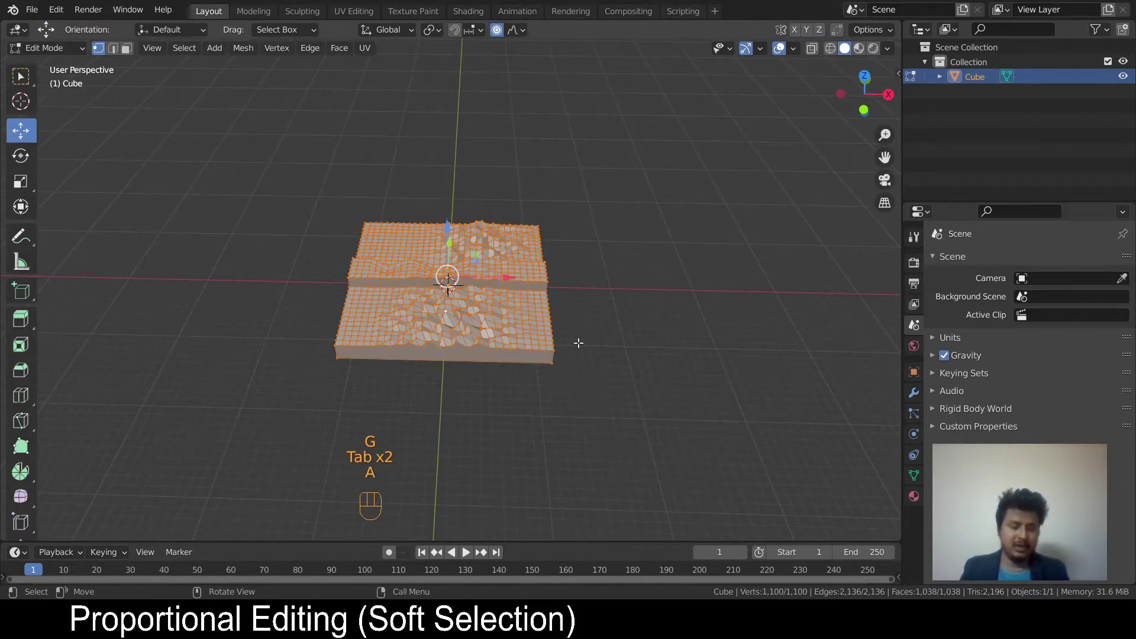
- Duplicate the whole terrain mesh, move the copy beside the original, and return to Edit Mode
key("shift+d")
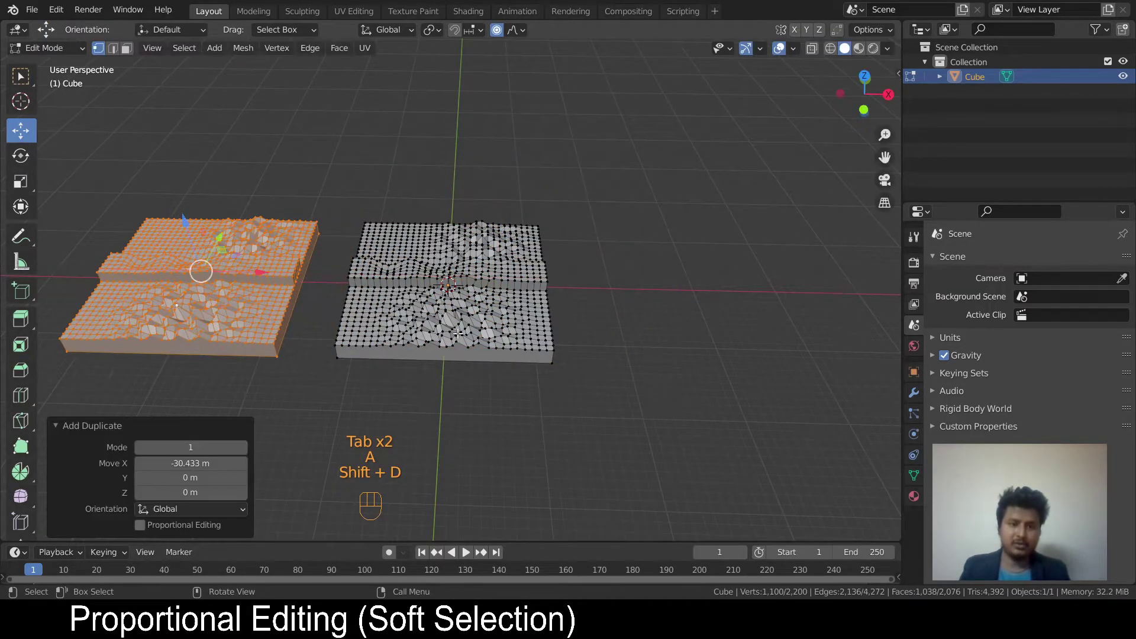
key("Tab")
key("g")
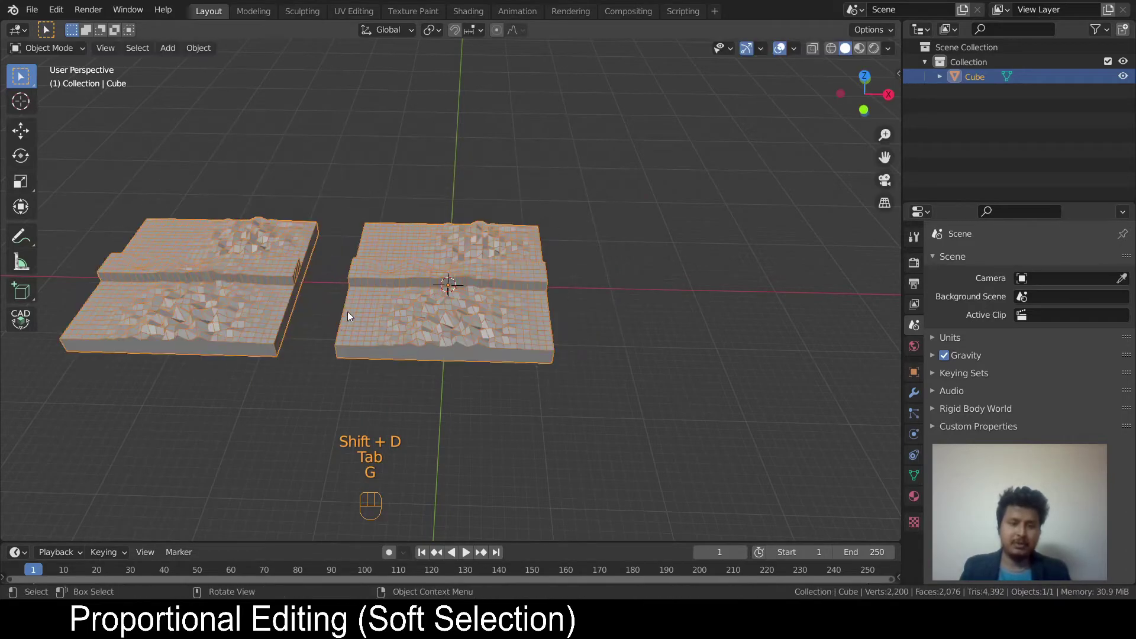
key("Tab")
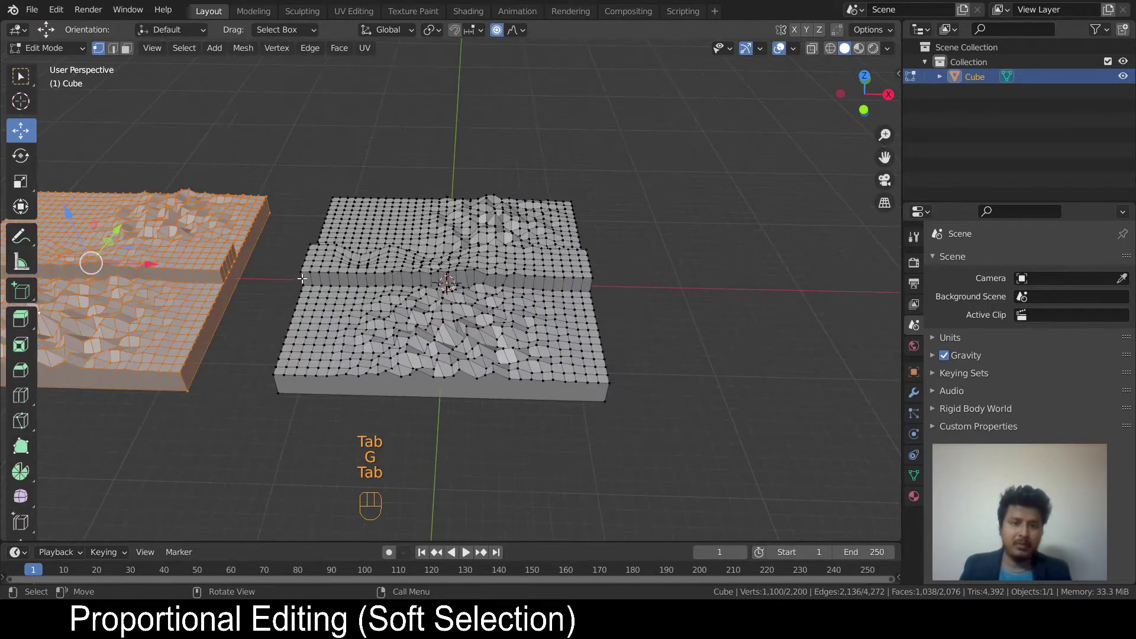